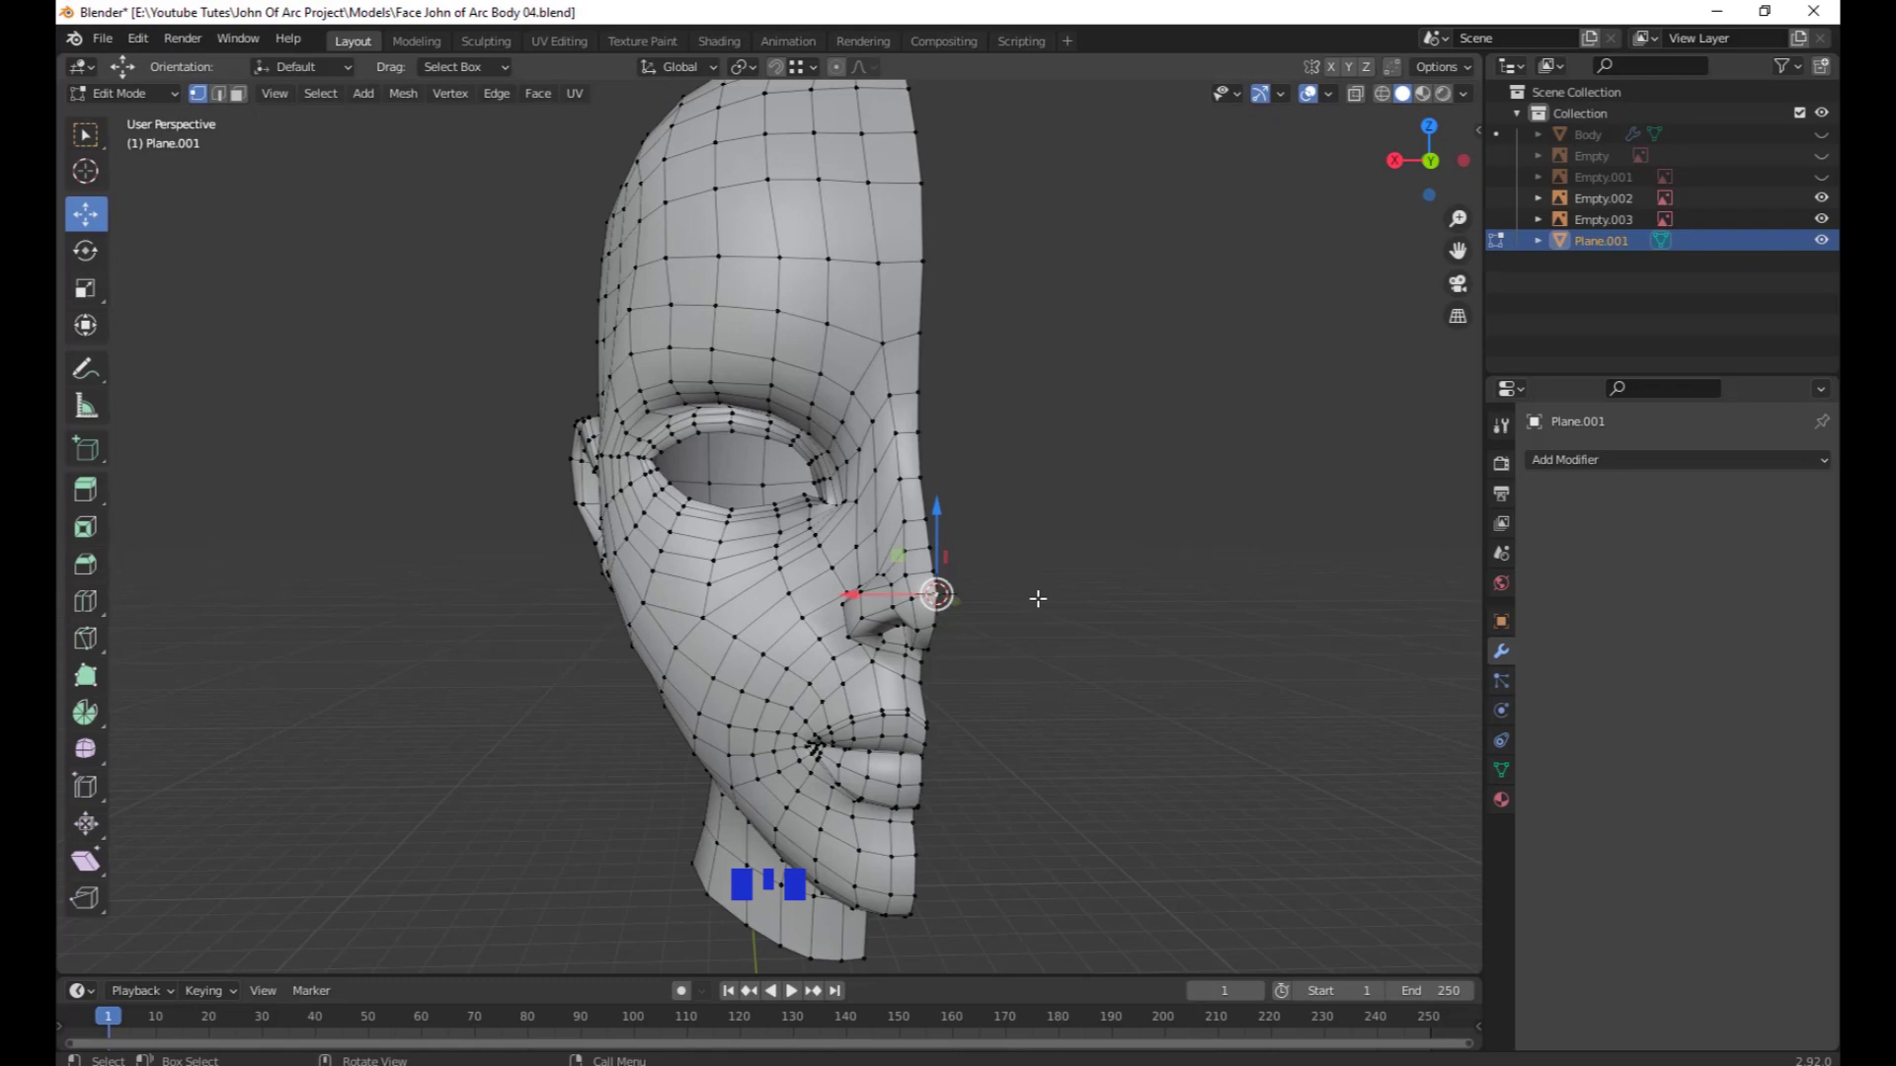
Leave Edit Mode so the half-face head is selected in Object Mode as a smooth shaded surface.
{"action": "key", "text": "Tab"}
{"action": "left_click", "coordinate": [865, 397]}
{"action": "left_click_drag", "start_coordinate": [1080, 682], "coordinate": [486, 75]}
{"action": "left_click_drag", "start_coordinate": [486, 76], "coordinate": [1202, 535]}
{"action": "left_click_drag", "start_coordinate": [1202, 536], "coordinate": [342, 102]}
{"action": "left_click_drag", "start_coordinate": [343, 102], "coordinate": [1006, 581]}
Orbit and zoom around the head mesh to check the shaded surface against the sketch.
{"action": "scroll", "scroll_direction": "down", "scroll_amount": 3}
{"action": "left_click_drag", "start_coordinate": [1050, 651], "coordinate": [957, 610]}
{"action": "scroll", "scroll_direction": "up", "scroll_amount": 3}
{"action": "middle_click", "coordinate": [990, 583]}
{"action": "scroll", "scroll_direction": "down", "scroll_amount": 3}
{"action": "left_click_drag", "start_coordinate": [982, 604], "coordinate": [979, 631]}
{"action": "scroll", "scroll_direction": "up", "scroll_amount": 3}
{"action": "left_click_drag", "start_coordinate": [976, 648], "coordinate": [1625, 463]}
{"action": "left_click_drag", "start_coordinate": [1626, 463], "coordinate": [969, 702]}
{"action": "scroll", "scroll_direction": "down", "scroll_amount": 3}
Review the head object's transform values in the right-hand properties region.
{"action": "left_click_drag", "start_coordinate": [968, 709], "coordinate": [1744, 541]}
{"action": "left_click", "coordinate": [1744, 541]}
{"action": "scroll", "scroll_direction": "down", "scroll_amount": 3}
{"action": "left_click_drag", "start_coordinate": [1046, 661], "coordinate": [1719, 539]}
{"action": "left_click_drag", "start_coordinate": [1718, 539], "coordinate": [1215, 662]}
{"action": "left_click_drag", "start_coordinate": [1214, 662], "coordinate": [1742, 563]}
{"action": "left_click", "coordinate": [1742, 562]}
{"action": "left_click_drag", "start_coordinate": [1063, 692], "coordinate": [1679, 553]}
{"action": "left_click_drag", "start_coordinate": [1679, 553], "coordinate": [1794, 534]}
{"action": "left_click_drag", "start_coordinate": [1148, 689], "coordinate": [1678, 538]}
{"action": "left_click_drag", "start_coordinate": [1678, 538], "coordinate": [1068, 690]}
{"action": "left_click_drag", "start_coordinate": [1068, 690], "coordinate": [978, 683]}
Navigate the view to frame the half-head beside the side-profile reference sketch.
{"action": "scroll", "scroll_direction": "up", "scroll_amount": 3}
{"action": "left_click_drag", "start_coordinate": [941, 722], "coordinate": [930, 702]}
{"action": "scroll", "scroll_direction": "up", "scroll_amount": 3}
{"action": "left_click_drag", "start_coordinate": [909, 710], "coordinate": [914, 462]}
{"action": "scroll", "scroll_direction": "down", "scroll_amount": 3}
{"action": "middle_click", "coordinate": [952, 182]}
{"action": "scroll", "scroll_direction": "up", "scroll_amount": 3}
{"action": "left_click_drag", "start_coordinate": [920, 618], "coordinate": [456, 555]}
{"action": "middle_click", "coordinate": [568, 528]}
{"action": "scroll", "scroll_direction": "down", "scroll_amount": 3}
{"action": "left_click_drag", "start_coordinate": [883, 489], "coordinate": [939, 547]}
{"action": "scroll", "scroll_direction": "up", "scroll_amount": 3}
{"action": "left_click_drag", "start_coordinate": [872, 482], "coordinate": [770, 499]}
{"action": "left_click_drag", "start_coordinate": [1024, 589], "coordinate": [983, 597]}
{"action": "scroll", "scroll_direction": "down", "scroll_amount": 3}
{"action": "middle_click", "coordinate": [940, 613]}
{"action": "scroll", "scroll_direction": "up", "scroll_amount": 3}
{"action": "left_click_drag", "start_coordinate": [910, 592], "coordinate": [1510, 632]}
{"action": "left_click_drag", "start_coordinate": [1510, 632], "coordinate": [1637, 601]}
{"action": "left_click_drag", "start_coordinate": [601, 591], "coordinate": [512, 535]}
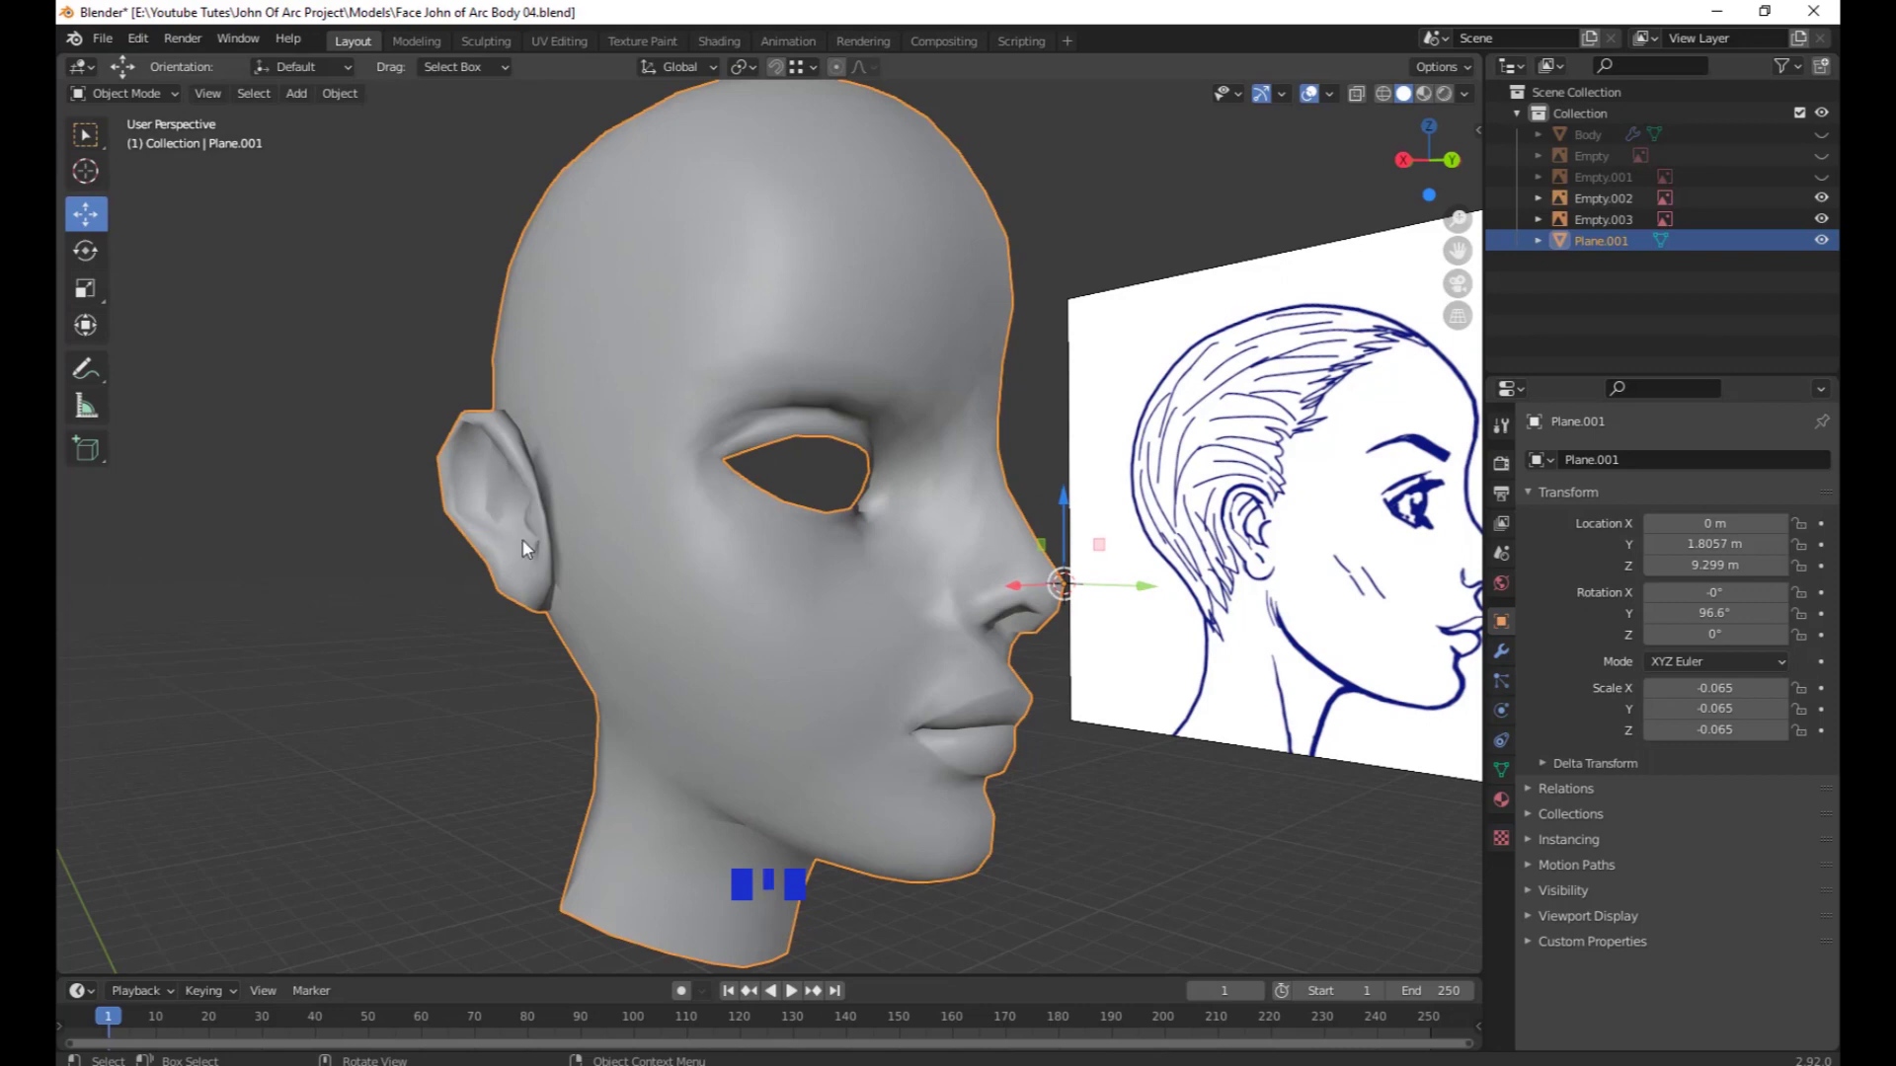
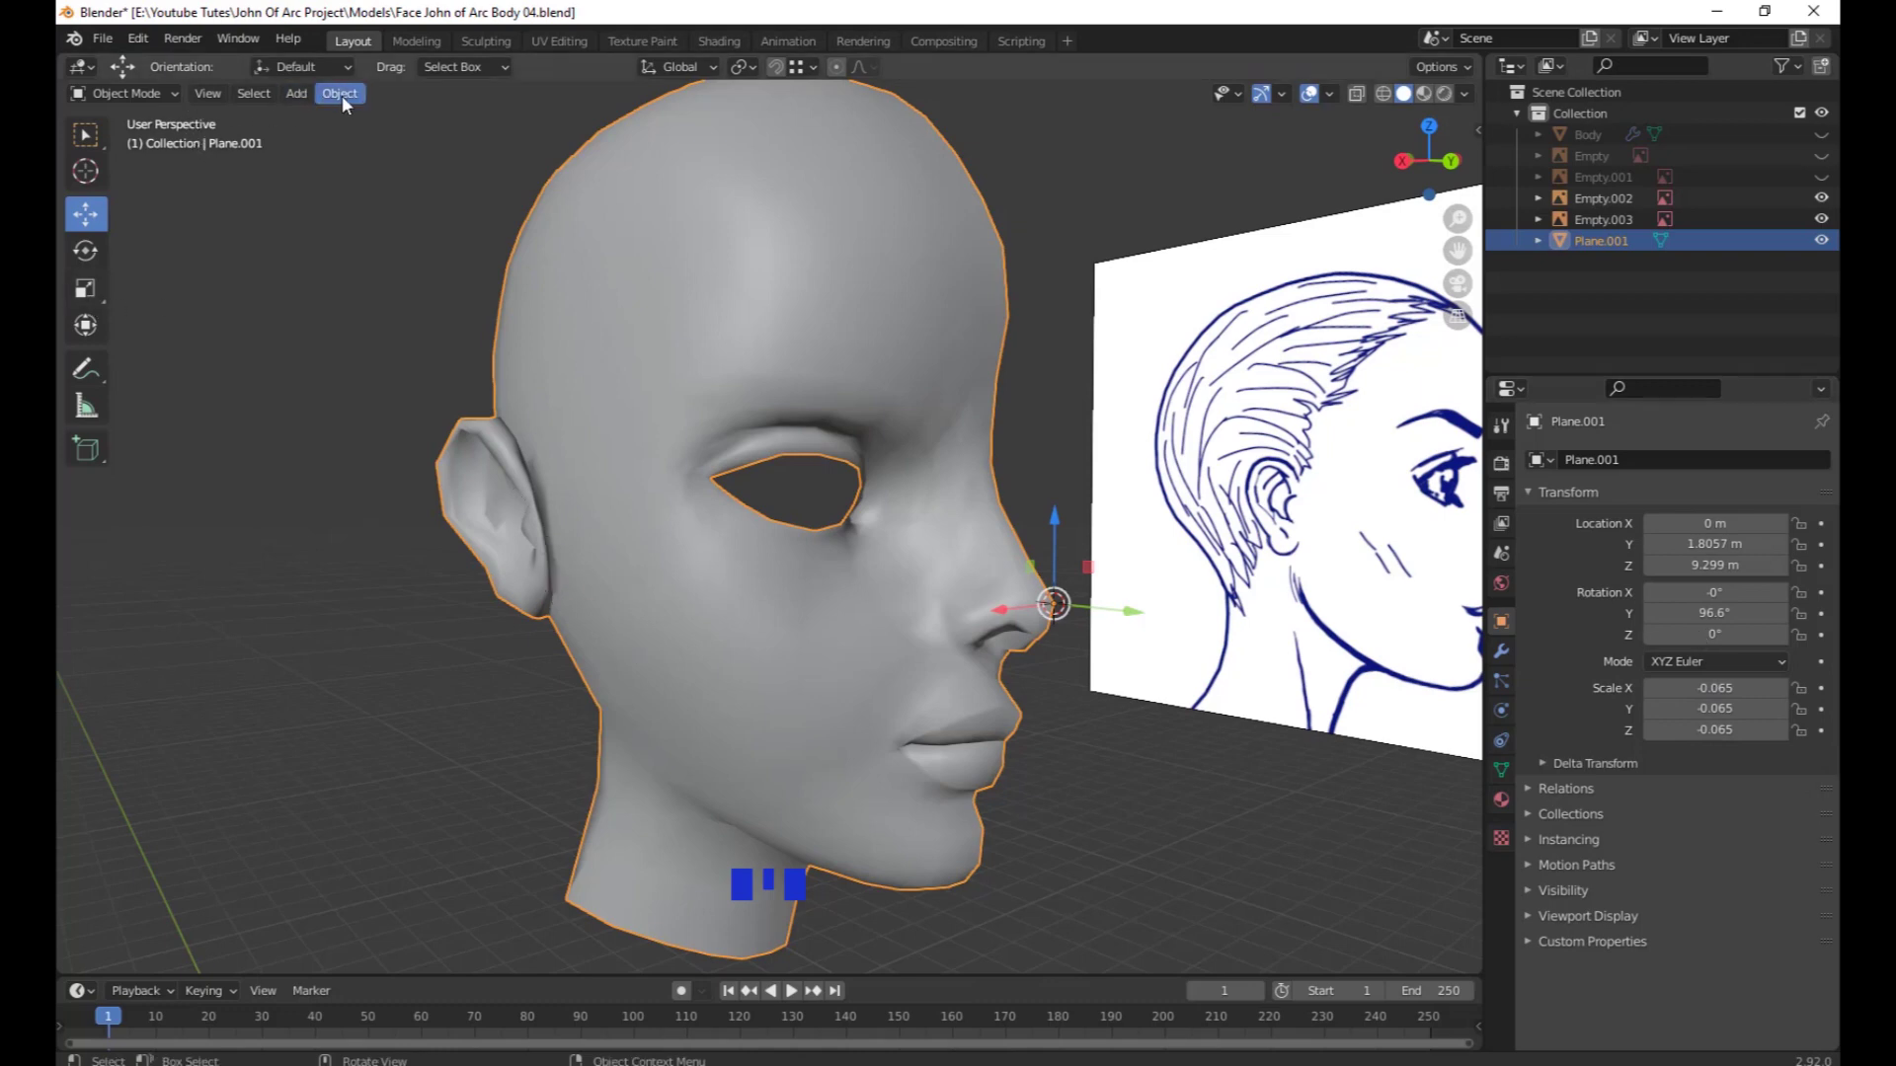
Apply all transforms on the head so location and rotation read zero and scale 1.
{"action": "left_click_drag", "start_coordinate": [350, 106], "coordinate": [714, 536]}
{"action": "left_click_drag", "start_coordinate": [714, 537], "coordinate": [678, 526]}
{"action": "scroll", "scroll_direction": "down", "scroll_amount": 3}
{"action": "left_click_drag", "start_coordinate": [867, 576], "coordinate": [850, 559]}
{"action": "scroll", "scroll_direction": "down", "scroll_amount": 3}
{"action": "middle_click", "coordinate": [863, 579]}
{"action": "scroll", "scroll_direction": "up", "scroll_amount": 3}
{"action": "left_click_drag", "start_coordinate": [859, 557], "coordinate": [724, 515]}
{"action": "left_click_drag", "start_coordinate": [723, 515], "coordinate": [935, 571]}
{"action": "left_click_drag", "start_coordinate": [935, 571], "coordinate": [721, 473]}
{"action": "scroll", "scroll_direction": "up", "scroll_amount": 3}
Add a Mirror modifier on the X axis to the head in Modifier Properties.
{"action": "left_click_drag", "start_coordinate": [714, 530], "coordinate": [892, 639]}
{"action": "scroll", "scroll_direction": "up", "scroll_amount": 3}
{"action": "left_click_drag", "start_coordinate": [840, 642], "coordinate": [843, 616]}
{"action": "scroll", "scroll_direction": "down", "scroll_amount": 3}
{"action": "middle_click", "coordinate": [865, 589]}
{"action": "scroll", "scroll_direction": "down", "scroll_amount": 3}
{"action": "scroll", "scroll_direction": "down", "scroll_amount": 3}
{"action": "left_click_drag", "start_coordinate": [866, 698], "coordinate": [843, 844]}
{"action": "scroll", "scroll_direction": "up", "scroll_amount": 3}
{"action": "left_click_drag", "start_coordinate": [844, 773], "coordinate": [879, 533]}
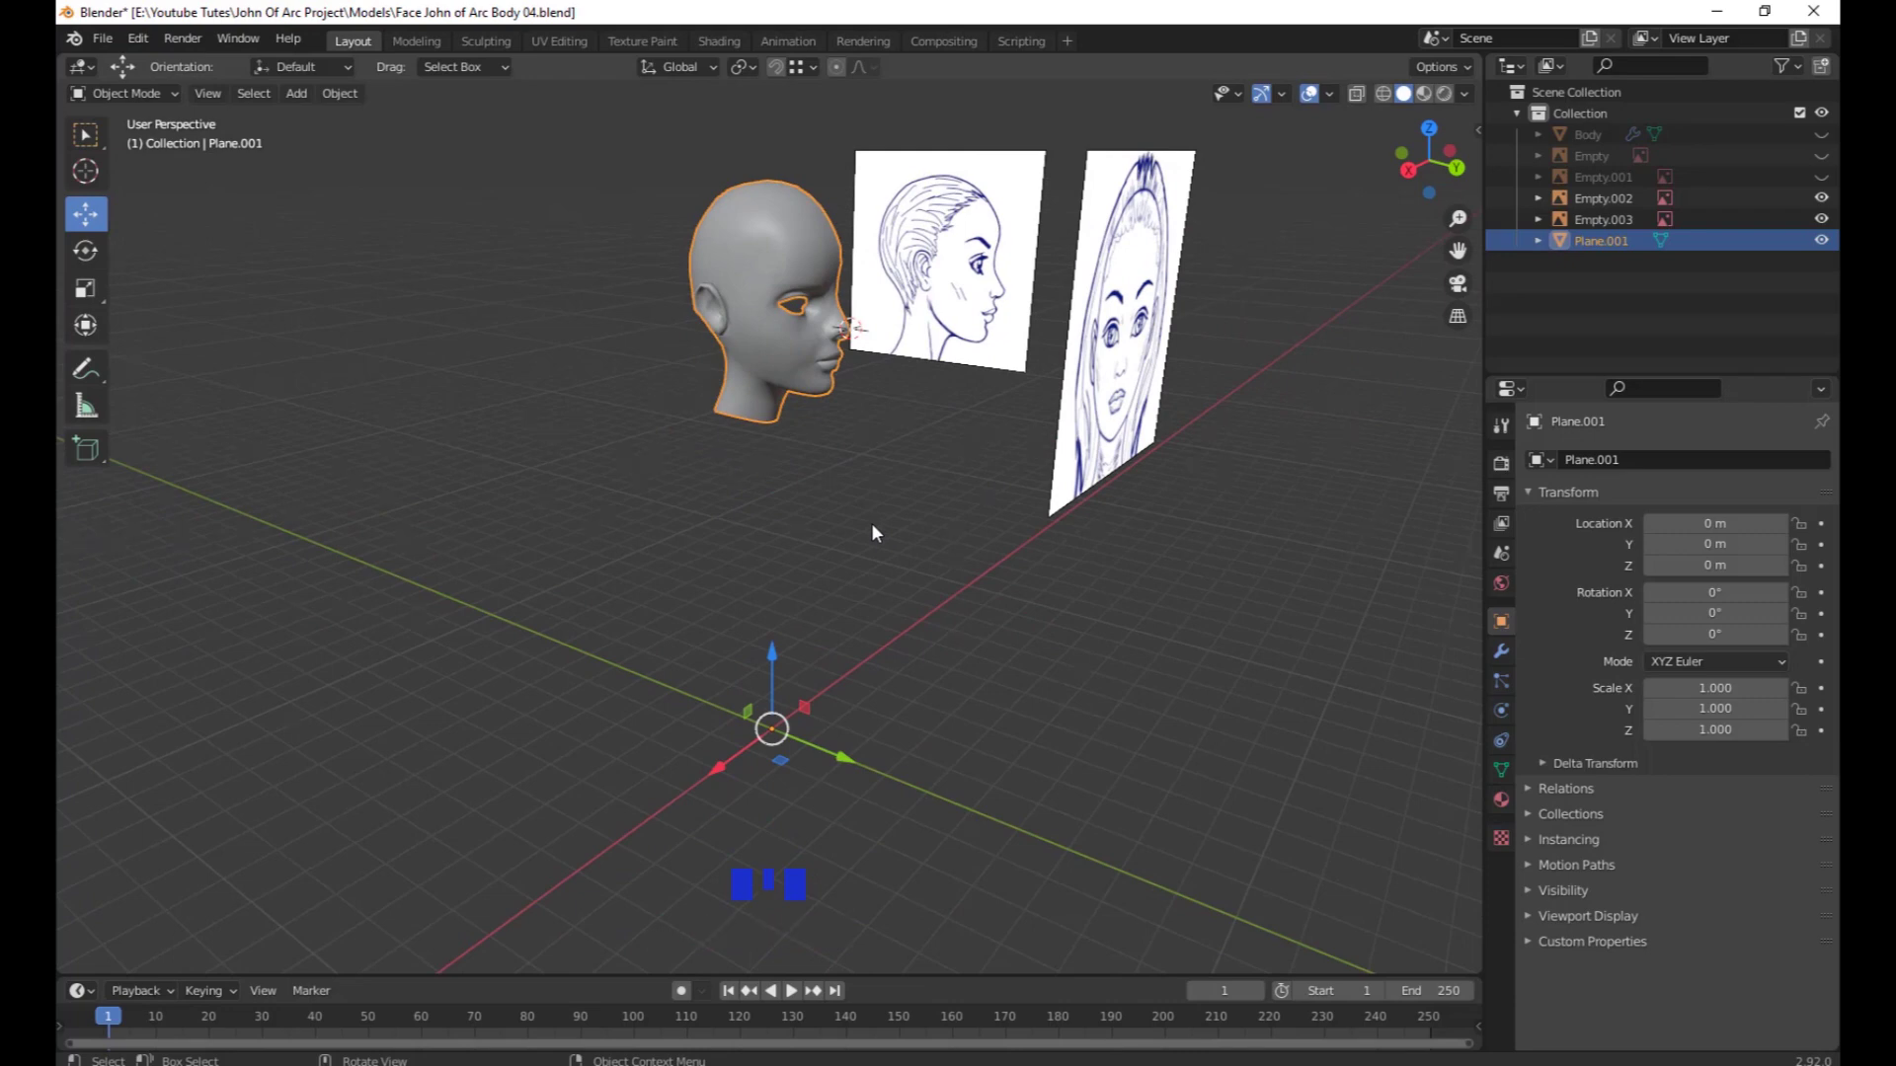
{"action": "left_click_drag", "start_coordinate": [874, 563], "coordinate": [1508, 668]}
{"action": "left_click_drag", "start_coordinate": [1508, 668], "coordinate": [849, 691]}
{"action": "scroll", "scroll_direction": "down", "scroll_amount": 3}
{"action": "left_click_drag", "start_coordinate": [923, 704], "coordinate": [921, 774]}
{"action": "scroll", "scroll_direction": "up", "scroll_amount": 3}
Orbit around the mirrored head to check the full symmetric face and centre seam.
{"action": "left_click_drag", "start_coordinate": [934, 757], "coordinate": [334, 98]}
{"action": "left_click_drag", "start_coordinate": [334, 97], "coordinate": [865, 471]}
{"action": "scroll", "scroll_direction": "down", "scroll_amount": 3}
{"action": "left_click_drag", "start_coordinate": [896, 561], "coordinate": [943, 555]}
{"action": "scroll", "scroll_direction": "up", "scroll_amount": 3}
{"action": "left_click_drag", "start_coordinate": [903, 673], "coordinate": [902, 774]}
{"action": "scroll", "scroll_direction": "down", "scroll_amount": 3}
{"action": "left_click_drag", "start_coordinate": [976, 724], "coordinate": [1017, 673]}
{"action": "left_click_drag", "start_coordinate": [1017, 672], "coordinate": [1030, 650]}
{"action": "scroll", "scroll_direction": "up", "scroll_amount": 3}
{"action": "left_click_drag", "start_coordinate": [1061, 568], "coordinate": [944, 650]}
{"action": "scroll", "scroll_direction": "up", "scroll_amount": 3}
{"action": "left_click_drag", "start_coordinate": [953, 700], "coordinate": [1027, 465]}
{"action": "left_click_drag", "start_coordinate": [1027, 465], "coordinate": [1045, 636]}
{"action": "left_click_drag", "start_coordinate": [1046, 636], "coordinate": [1038, 633]}
{"action": "scroll", "scroll_direction": "up", "scroll_amount": 3}
{"action": "middle_click", "coordinate": [1028, 683]}
Zoom and pan around the mirrored head with the 3D cursor at the nose tip.
{"action": "left_click_drag", "start_coordinate": [1213, 619], "coordinate": [1108, 673]}
{"action": "scroll", "scroll_direction": "down", "scroll_amount": 3}
{"action": "left_click_drag", "start_coordinate": [1062, 679], "coordinate": [970, 611]}
{"action": "scroll", "scroll_direction": "down", "scroll_amount": 3}
{"action": "left_click_drag", "start_coordinate": [897, 639], "coordinate": [997, 608]}
{"action": "scroll", "scroll_direction": "up", "scroll_amount": 3}
{"action": "left_click_drag", "start_coordinate": [968, 756], "coordinate": [842, 563]}
{"action": "left_click_drag", "start_coordinate": [841, 563], "coordinate": [1059, 706]}
{"action": "scroll", "scroll_direction": "down", "scroll_amount": 3}
{"action": "left_click_drag", "start_coordinate": [946, 726], "coordinate": [919, 616]}
{"action": "scroll", "scroll_direction": "down", "scroll_amount": 3}
{"action": "middle_click", "coordinate": [954, 540]}
{"action": "scroll", "scroll_direction": "down", "scroll_amount": 3}
{"action": "middle_click", "coordinate": [976, 552]}
{"action": "scroll", "scroll_direction": "up", "scroll_amount": 3}
{"action": "left_click_drag", "start_coordinate": [986, 547], "coordinate": [961, 549]}
{"action": "scroll", "scroll_direction": "down", "scroll_amount": 3}
{"action": "left_click_drag", "start_coordinate": [952, 589], "coordinate": [975, 550]}
{"action": "key", "text": "shift+s"}
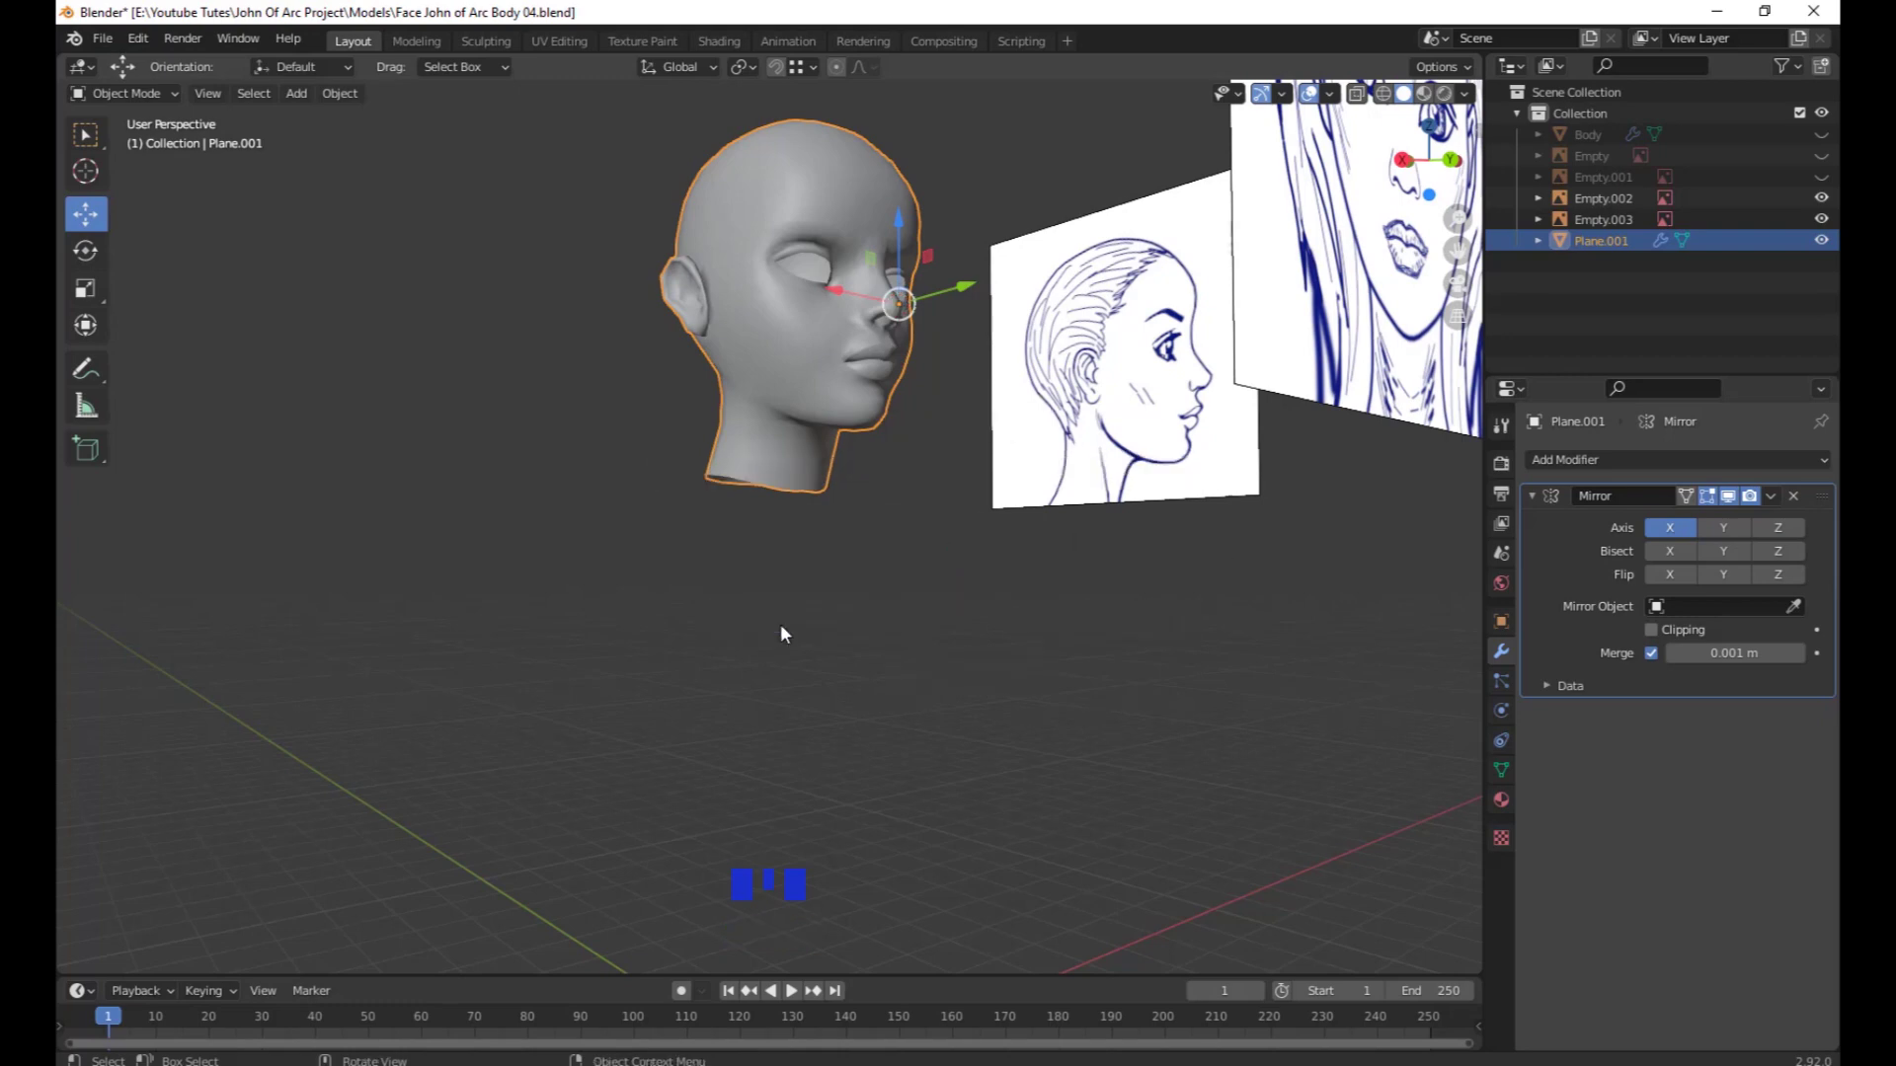
{"action": "scroll", "scroll_direction": "down", "scroll_amount": 3}
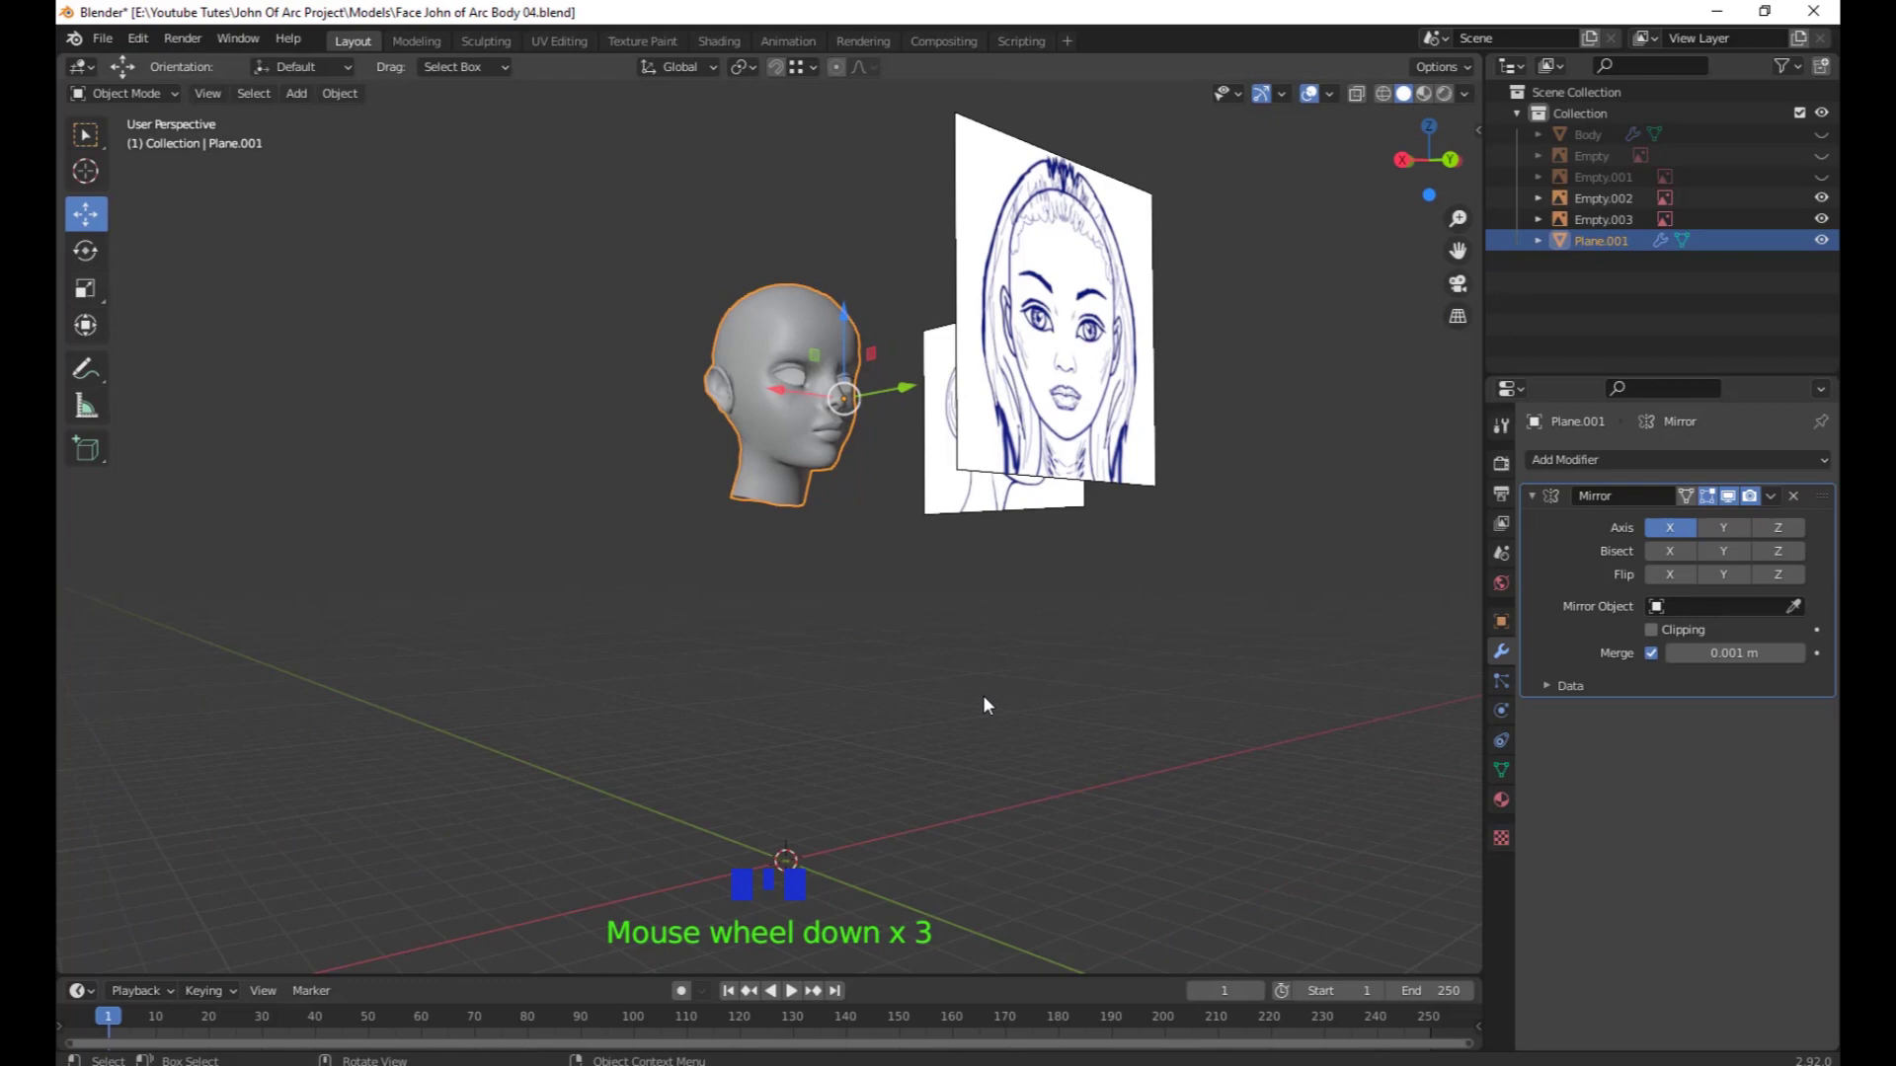
{"action": "left_click_drag", "start_coordinate": [355, 107], "coordinate": [793, 513]}
{"action": "scroll", "scroll_direction": "down", "scroll_amount": 3}
{"action": "left_click_drag", "start_coordinate": [840, 546], "coordinate": [1071, 596]}
{"action": "left_click", "coordinate": [1071, 596]}
{"action": "scroll", "scroll_direction": "up", "scroll_amount": 3}
{"action": "left_click_drag", "start_coordinate": [960, 574], "coordinate": [818, 470]}
{"action": "left_click_drag", "start_coordinate": [818, 470], "coordinate": [848, 508]}
{"action": "scroll", "scroll_direction": "down", "scroll_amount": 3}
{"action": "left_click_drag", "start_coordinate": [691, 469], "coordinate": [941, 551]}
{"action": "scroll", "scroll_direction": "up", "scroll_amount": 3}
{"action": "left_click_drag", "start_coordinate": [668, 559], "coordinate": [916, 504]}
{"action": "scroll", "scroll_direction": "up", "scroll_amount": 3}
{"action": "left_click_drag", "start_coordinate": [835, 677], "coordinate": [854, 646]}
{"action": "scroll", "scroll_direction": "up", "scroll_amount": 3}
{"action": "left_click_drag", "start_coordinate": [834, 667], "coordinate": [836, 557]}
{"action": "left_click_drag", "start_coordinate": [836, 557], "coordinate": [810, 673]}
{"action": "left_click_drag", "start_coordinate": [809, 674], "coordinate": [1094, 534]}
{"action": "scroll", "scroll_direction": "down", "scroll_amount": 3}
{"action": "middle_click", "coordinate": [921, 533]}
{"action": "scroll", "scroll_direction": "down", "scroll_amount": 3}
{"action": "left_click_drag", "start_coordinate": [1028, 522], "coordinate": [1070, 535]}
{"action": "scroll", "scroll_direction": "up", "scroll_amount": 3}
{"action": "left_click_drag", "start_coordinate": [901, 509], "coordinate": [1681, 505]}
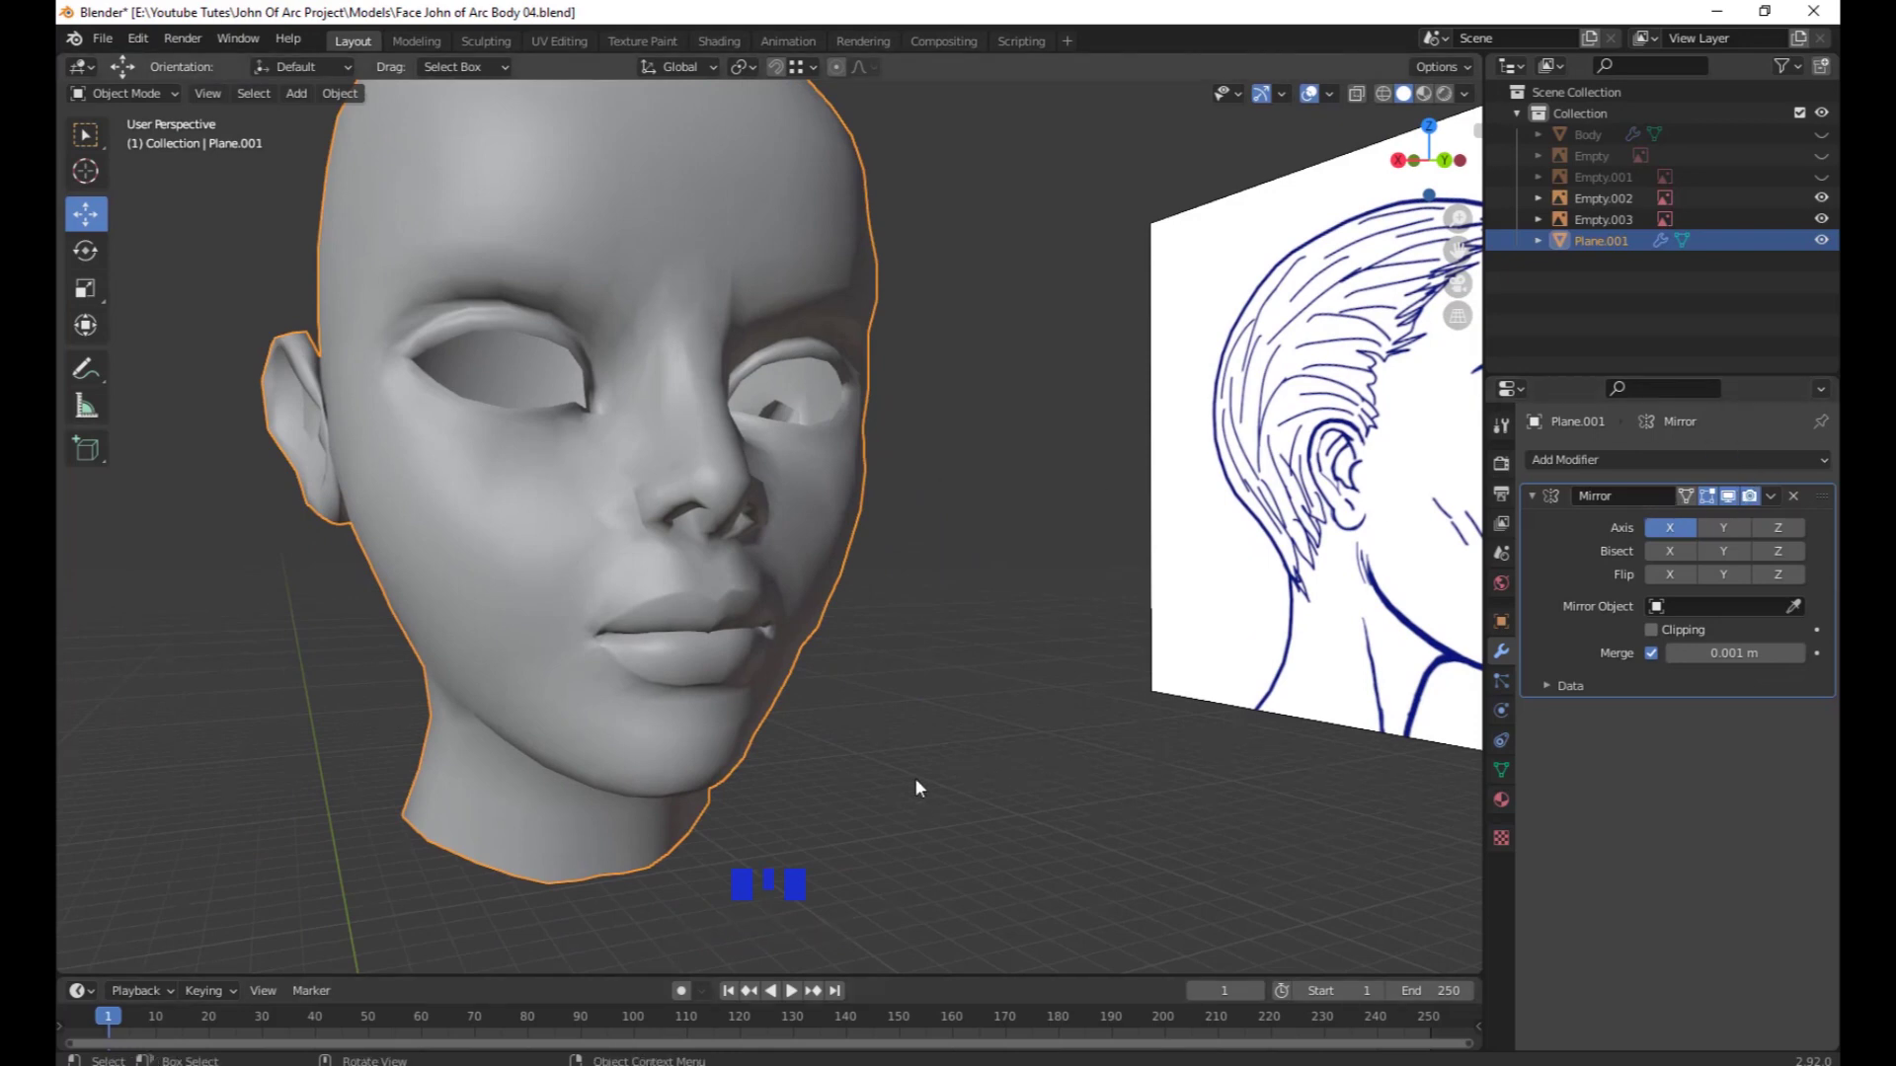
{"action": "scroll", "scroll_direction": "down", "scroll_amount": 3}
{"action": "scroll", "scroll_direction": "up", "scroll_amount": 3}
{"action": "left_click_drag", "start_coordinate": [967, 783], "coordinate": [579, 481]}
{"action": "left_click_drag", "start_coordinate": [804, 611], "coordinate": [935, 680]}
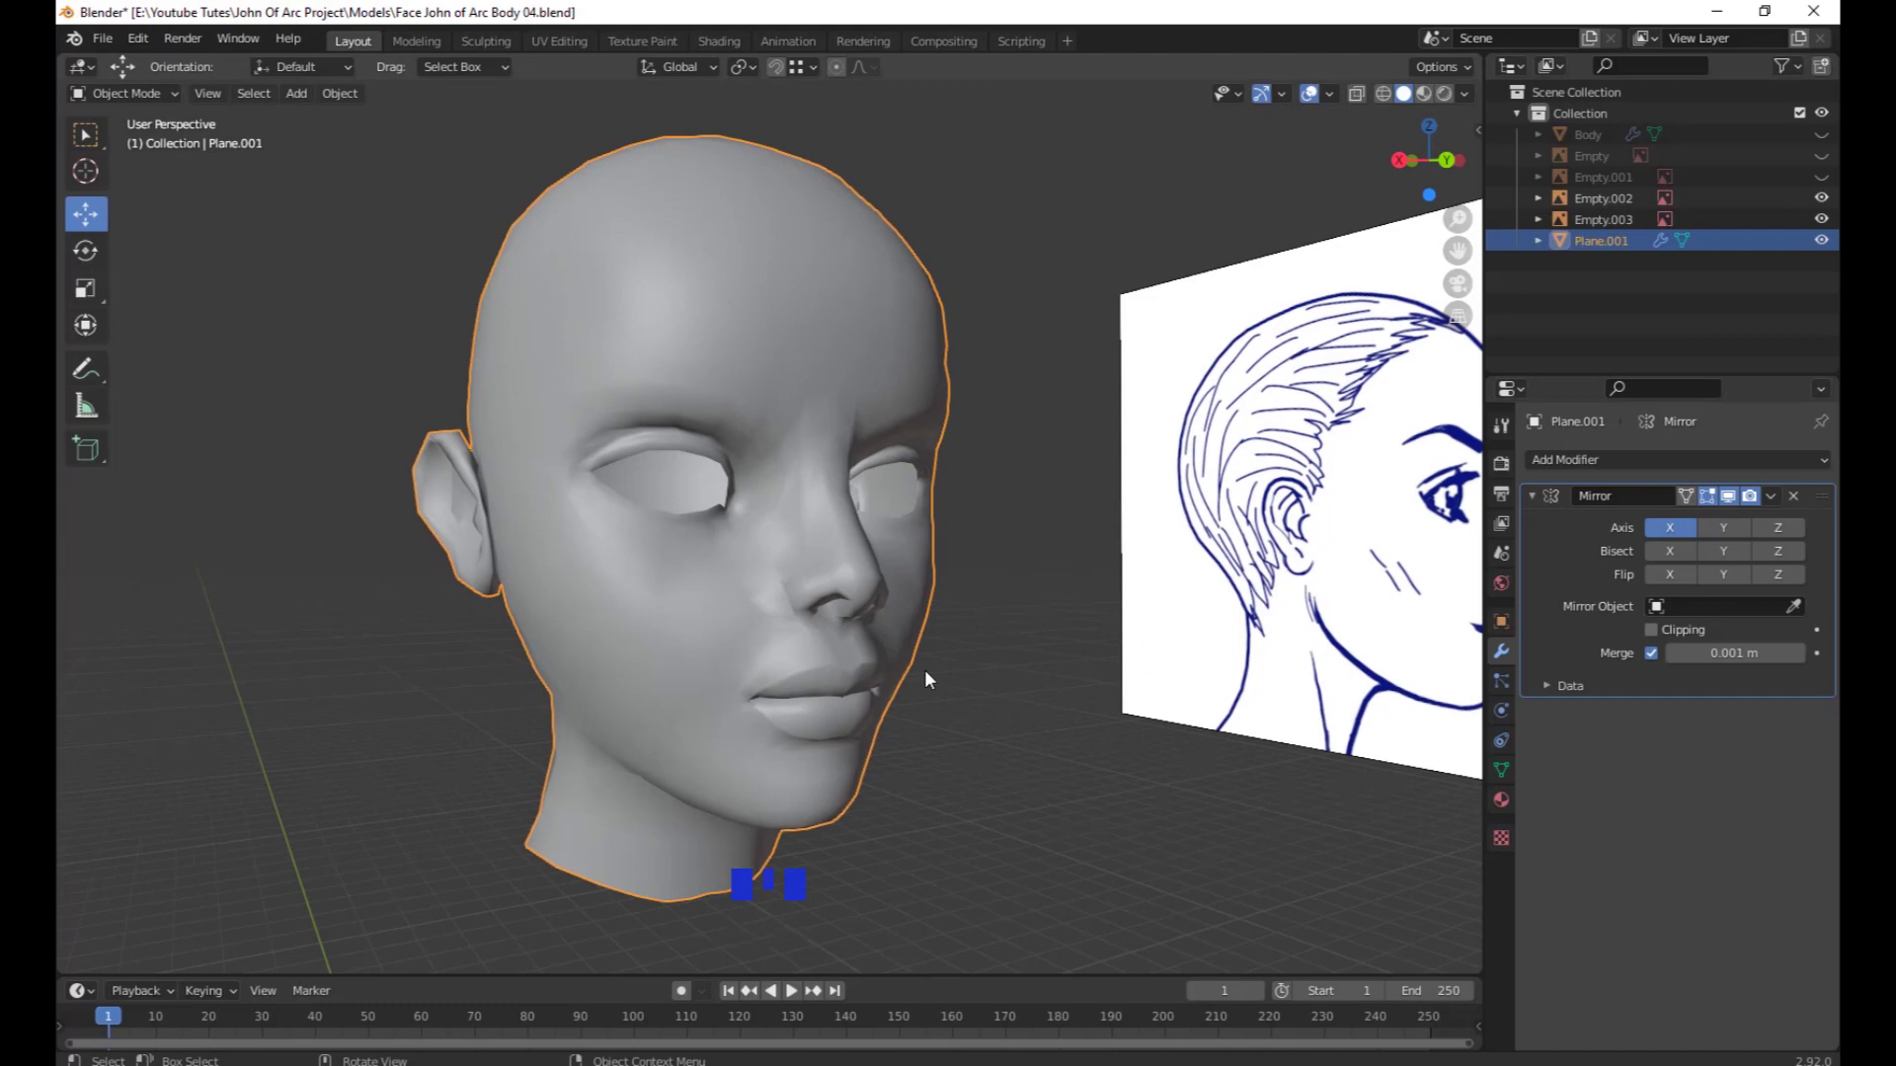